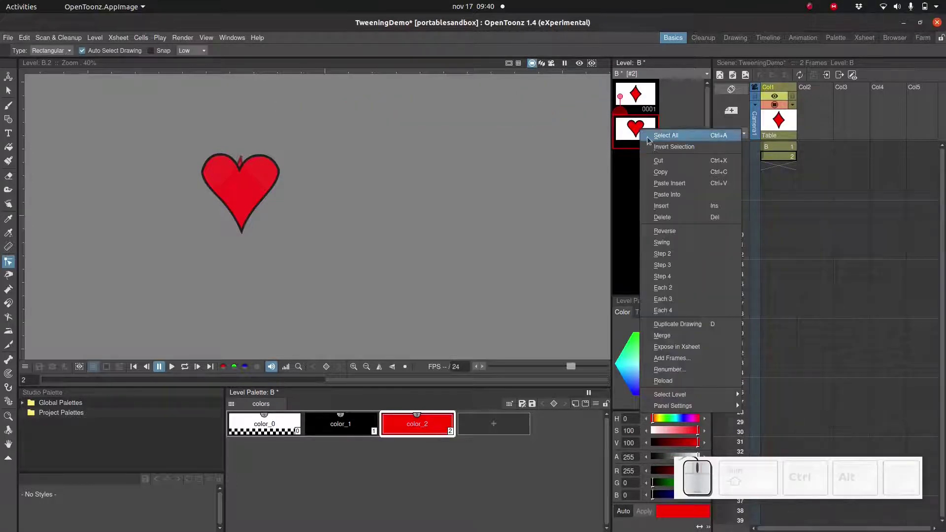
# - Bring up Add Frames on the level strip to insert blanks so the heart lands at drawing 24
pyautogui.click(688, 355)
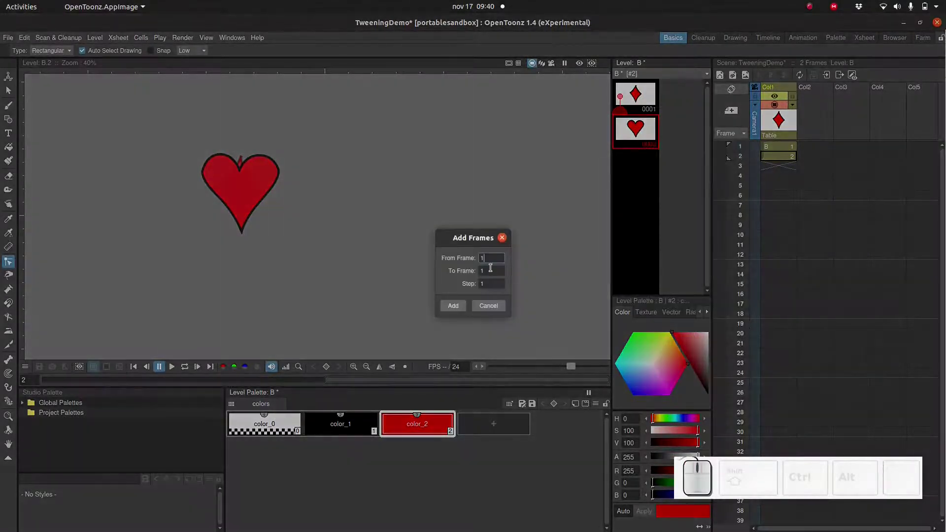
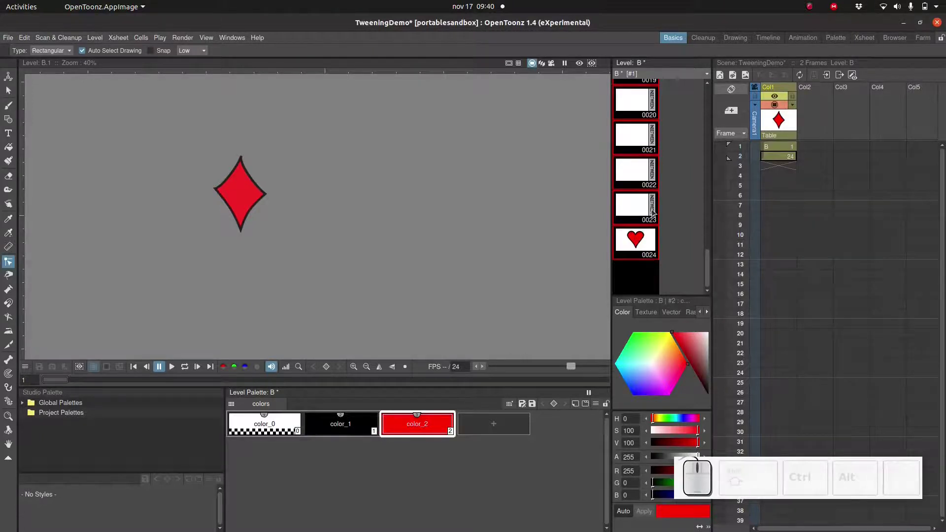
# - Generate Linear in-betweens from the diamond to the heart via Level > Inbetween
pyautogui.click(655, 203)
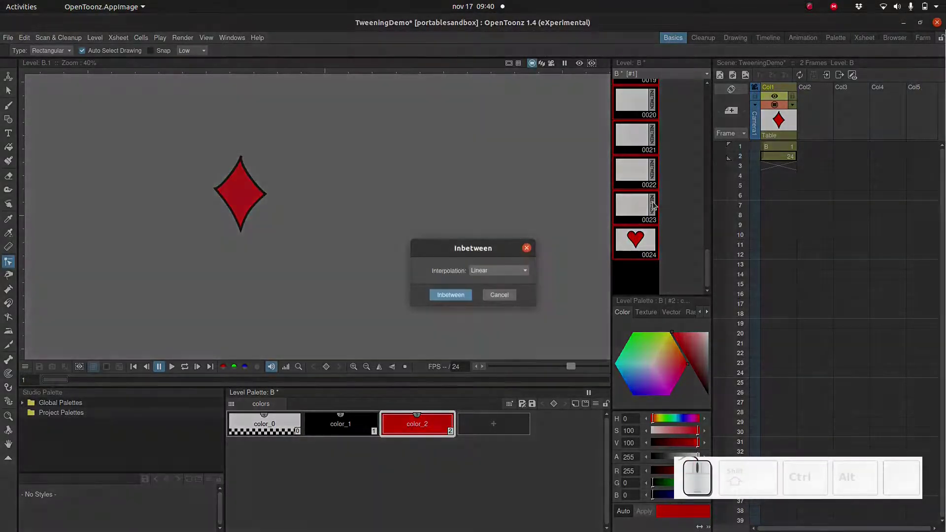
pyautogui.click(472, 273)
pyautogui.click(483, 281)
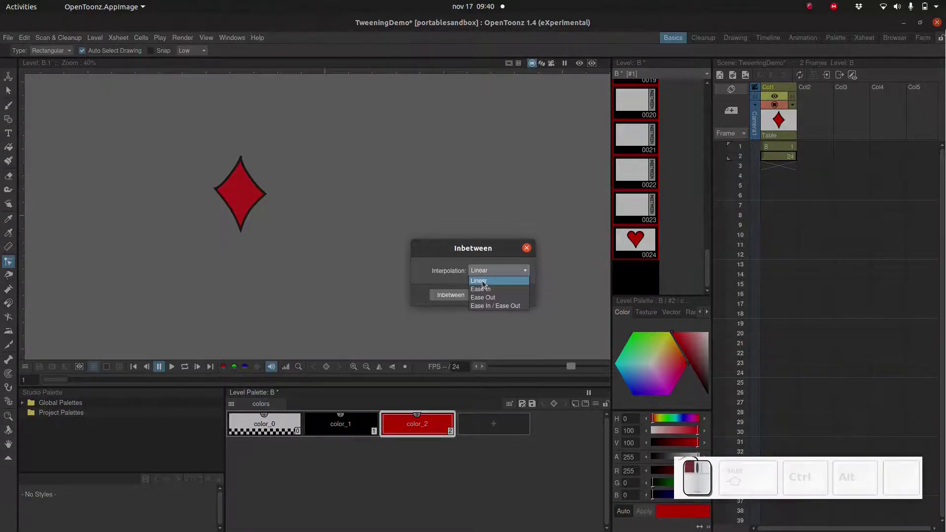
pyautogui.click(449, 294)
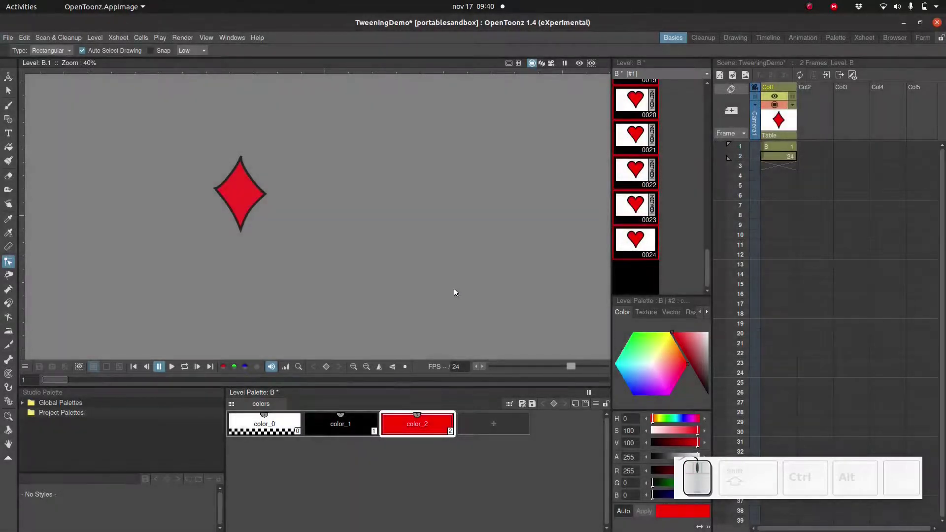
# - Play back the 24-frame diamond-to-heart animation from the exposed Xsheet column
pyautogui.scroll(3)
pyautogui.scroll(-3)
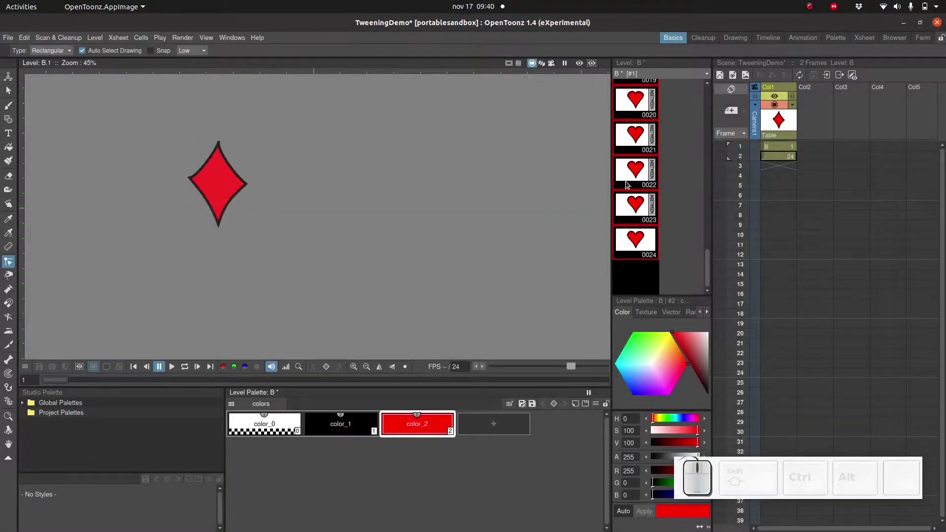
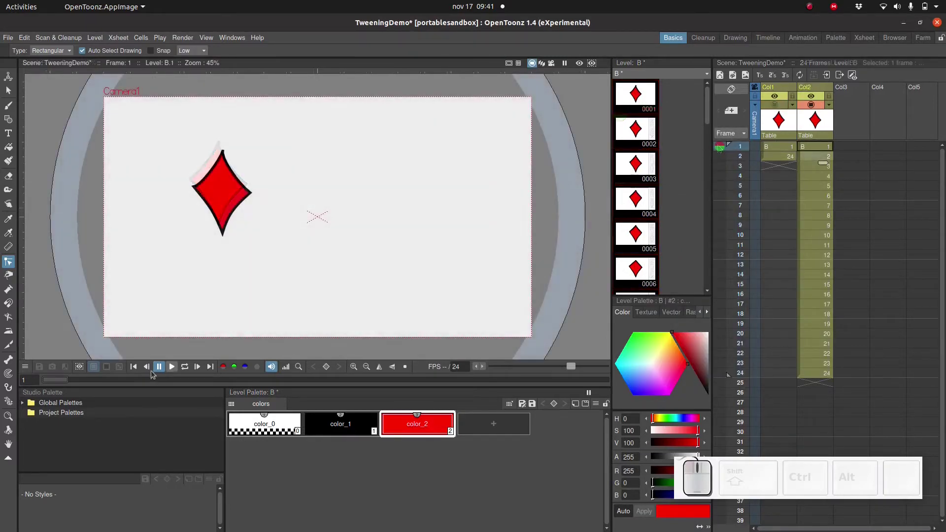
pyautogui.click(172, 367)
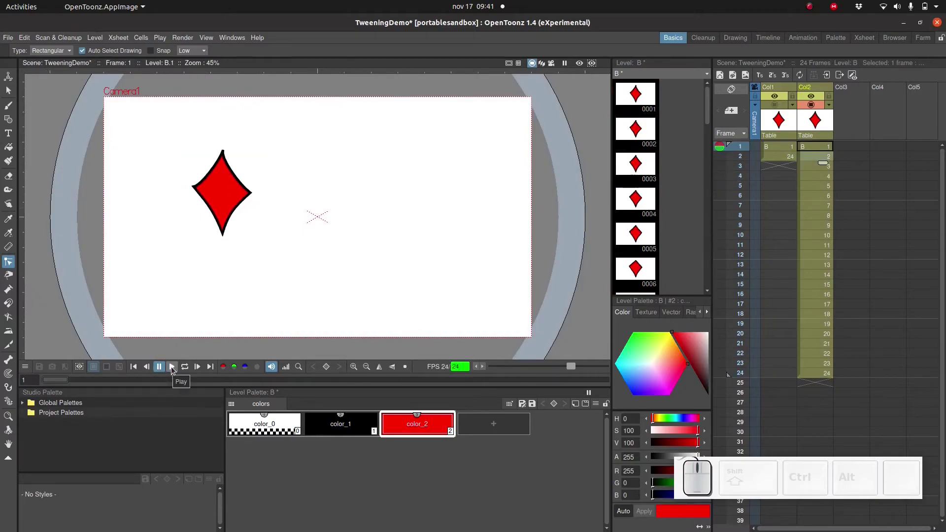